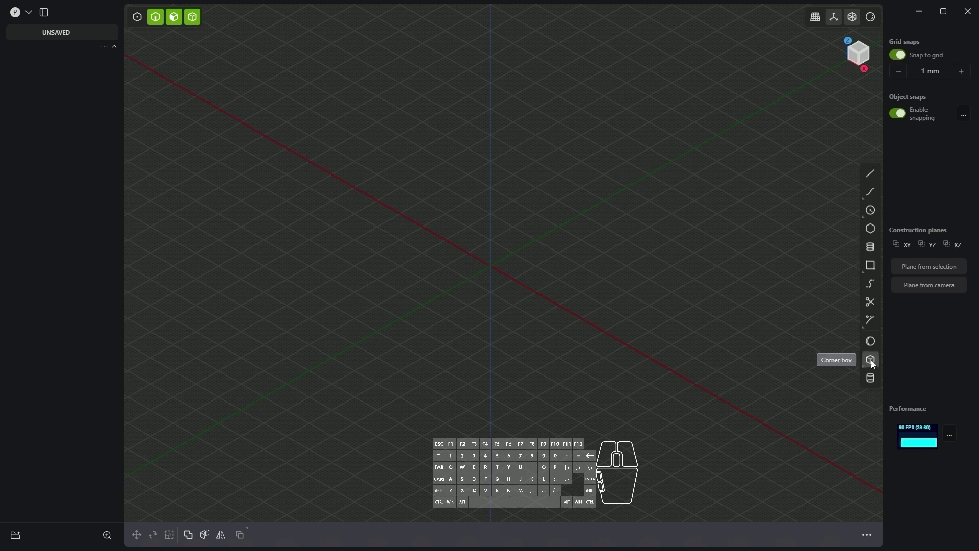
# - Choose the Corner box tool from the right-hand toolbar
pyautogui.click(873, 364)
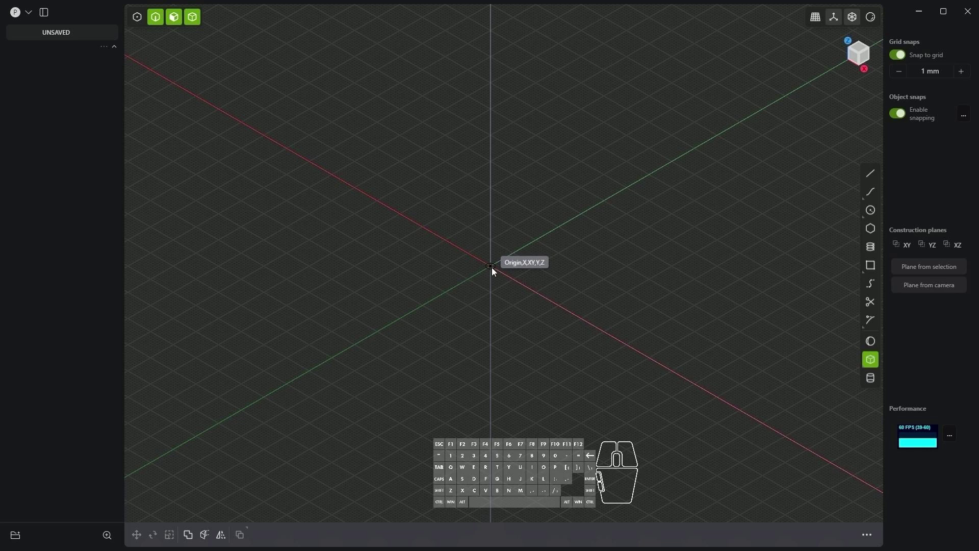
# - Draw the box from the origin with a 100 × 80 mm base and 47 mm height
pyautogui.click(495, 271)
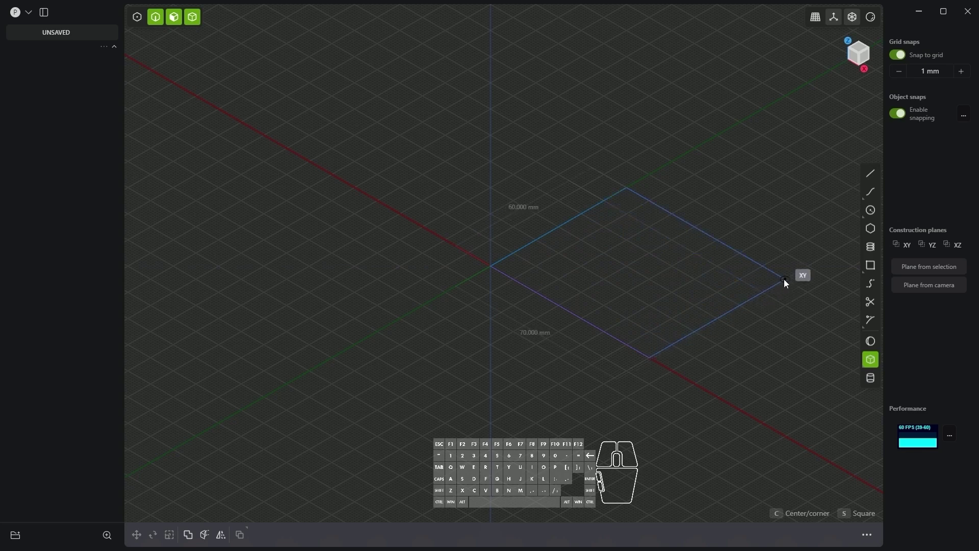
pyautogui.press('Tab')
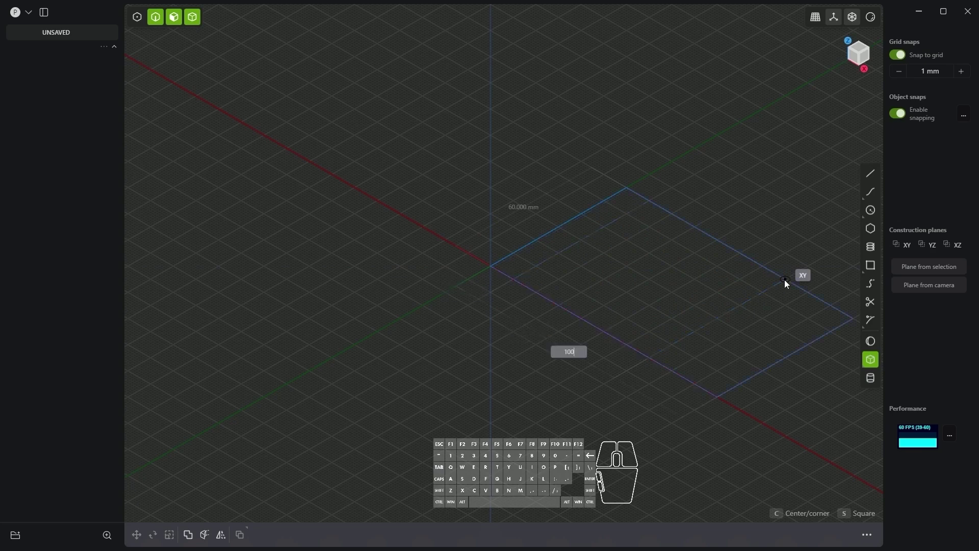
pyautogui.press('Tab')
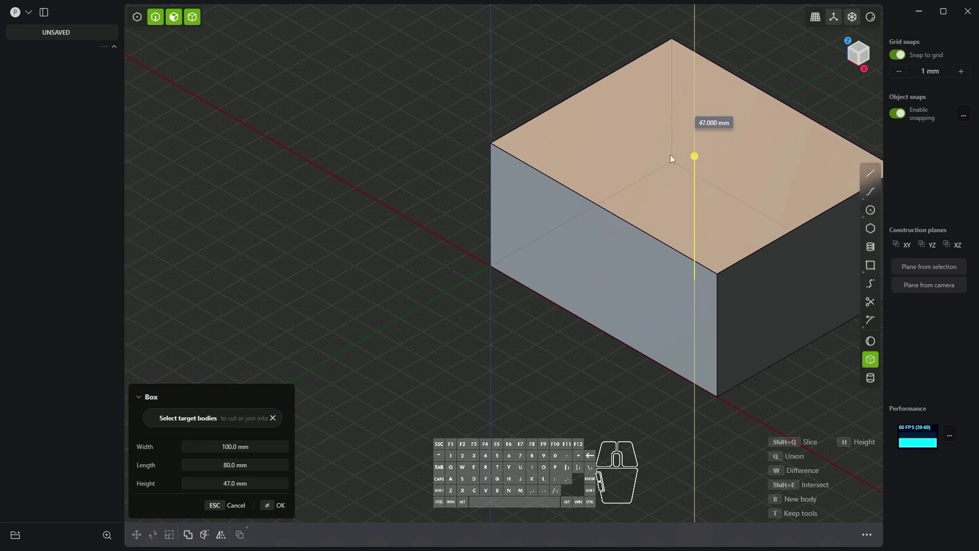
pyautogui.press('d')
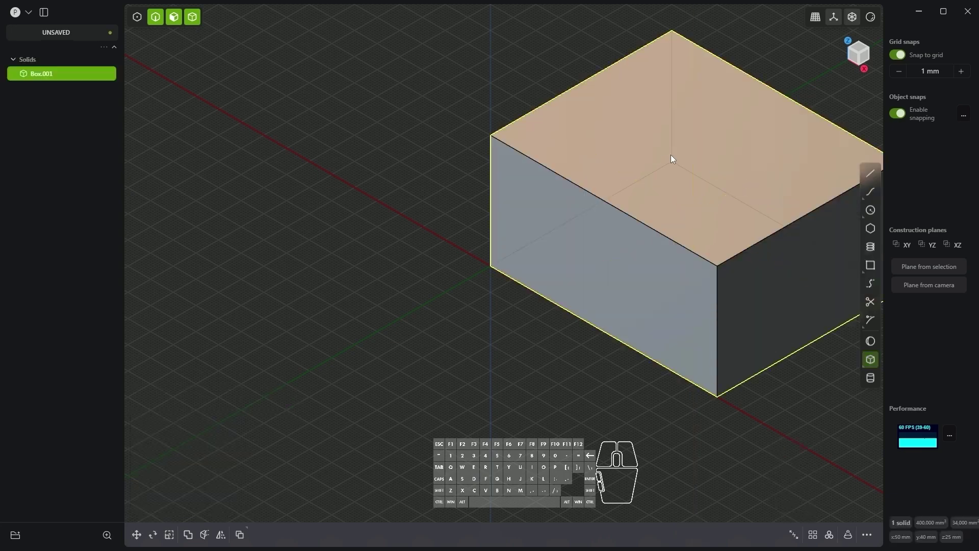
# - Reframe the view so the whole box is visible and clear its selection
pyautogui.middleClick(554, 222)
pyautogui.scroll(3)
pyautogui.moveTo(554, 235); pyautogui.dragTo(636, 212)
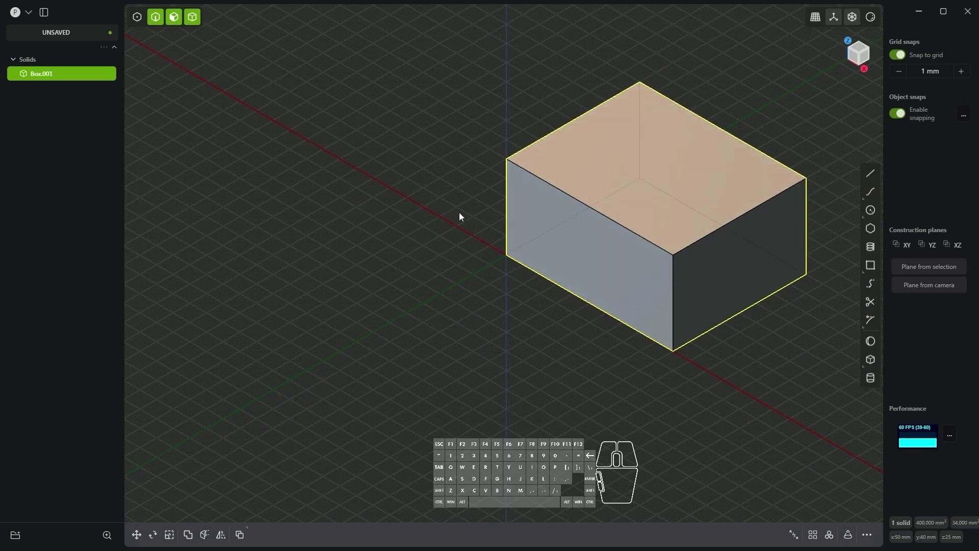
pyautogui.click(432, 151)
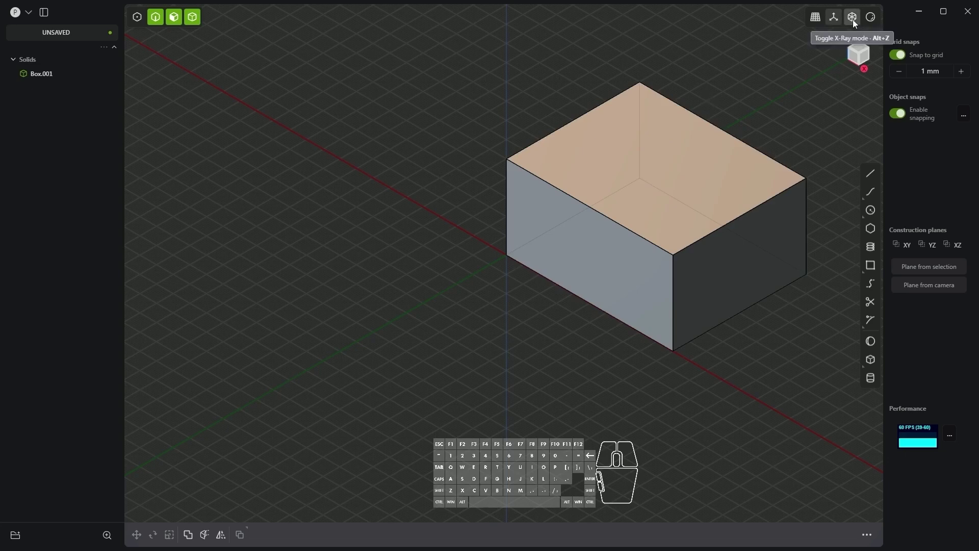
# - Toggle X-Ray view on and back off to leave the box opaque
pyautogui.click(855, 24)
pyautogui.click(856, 23)
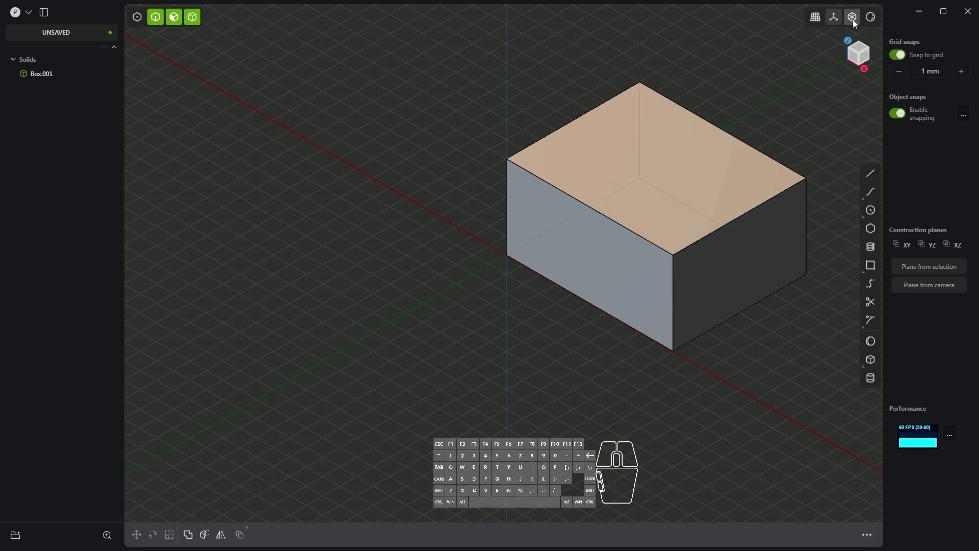
# - Cycle through the point, edge, face and solid selection modes to show each one
pyautogui.press('alt+z')
pyautogui.press('alt+z')
pyautogui.press('alt+z')
pyautogui.press('alt+z')
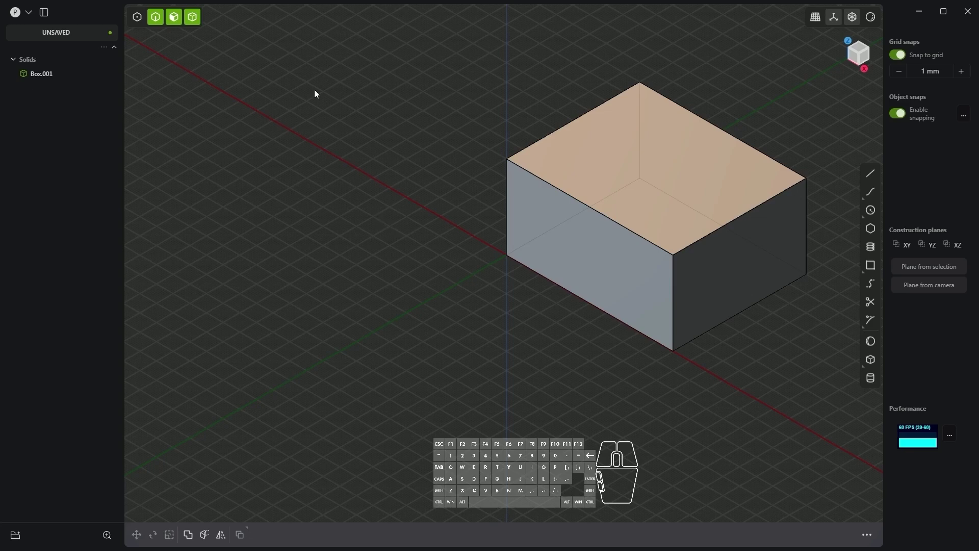
pyautogui.click(141, 25)
pyautogui.click(157, 26)
pyautogui.click(179, 22)
pyautogui.click(197, 22)
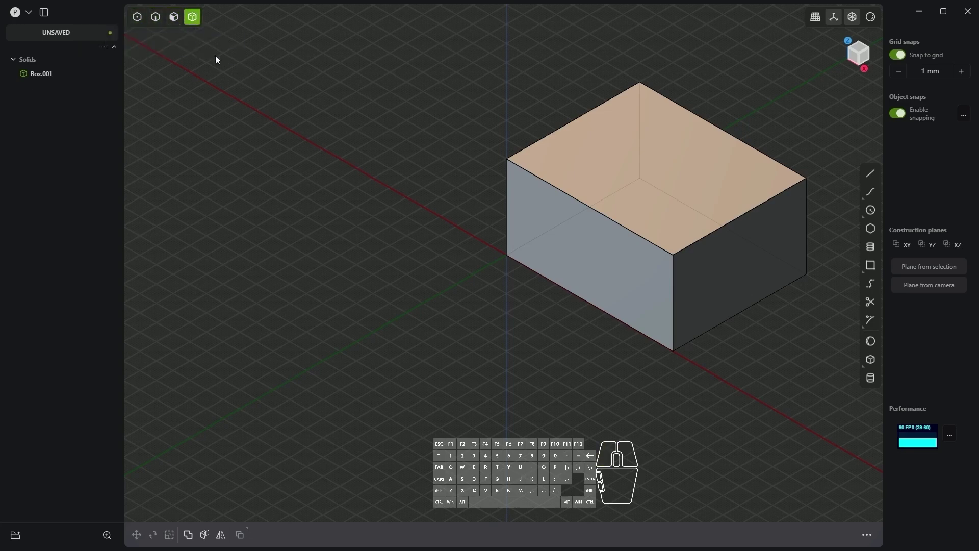
# - Settle on Edge selection mode ready to pick the top-right edge
pyautogui.click(142, 22)
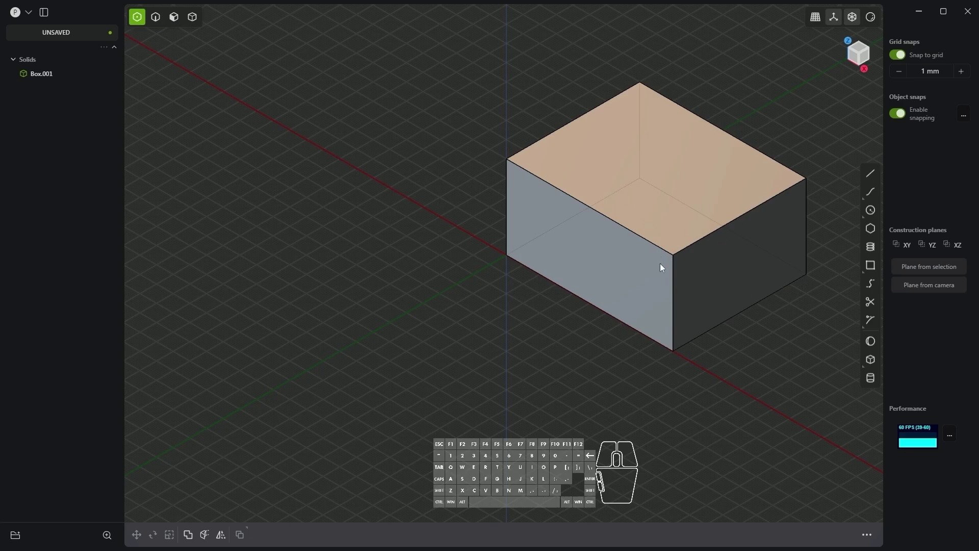
pyautogui.click(158, 26)
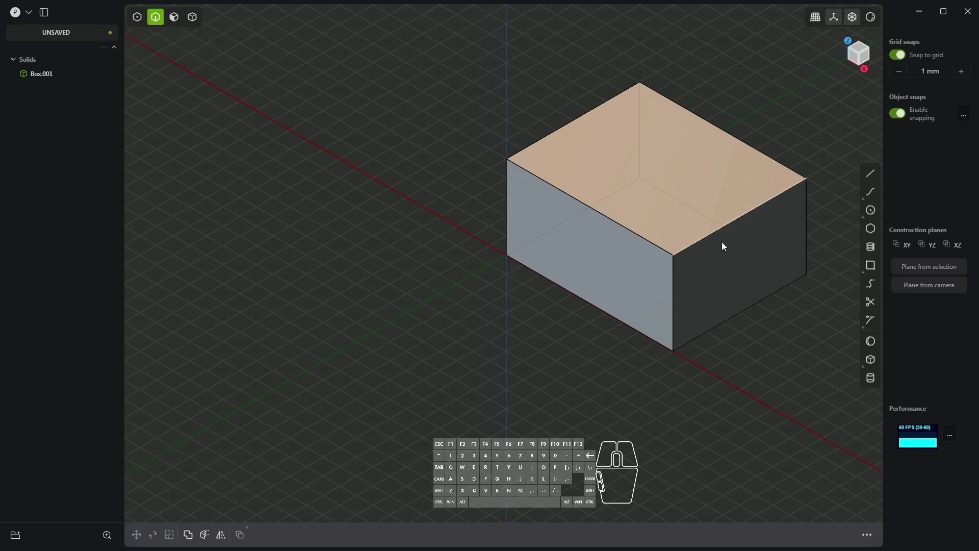
# - Fillet the 80 mm top-right edge to 12 mm and accept it
pyautogui.click(710, 242)
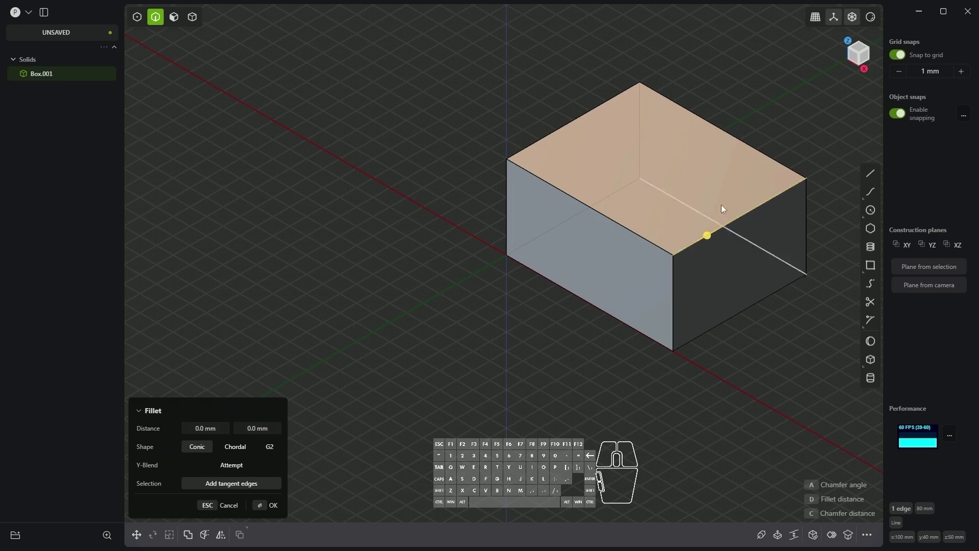
pyautogui.moveTo(711, 246); pyautogui.dragTo(724, 227)
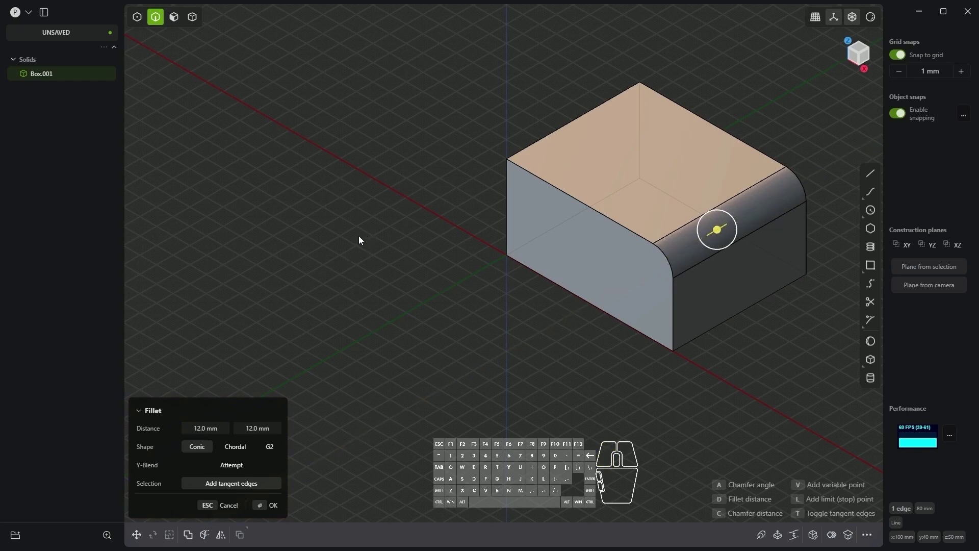
pyautogui.rightClick(362, 240)
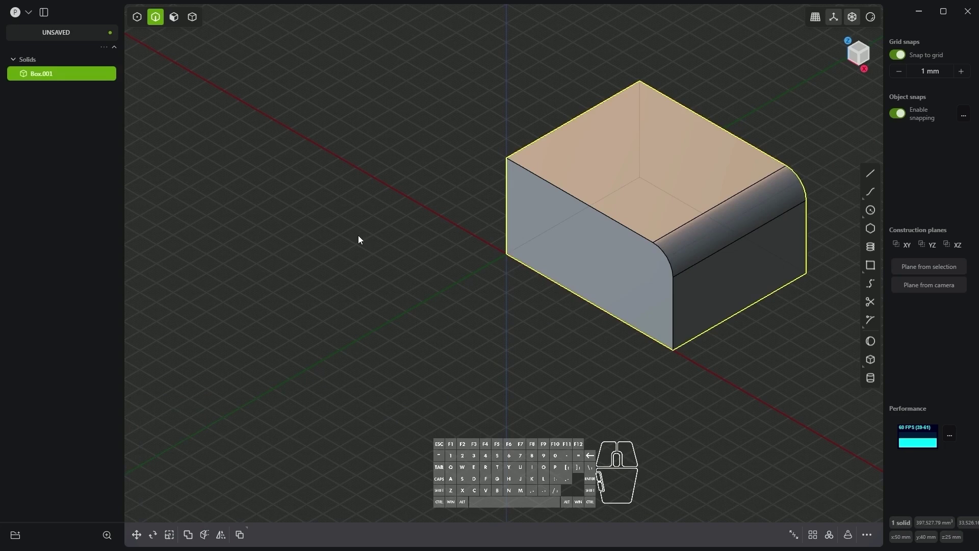
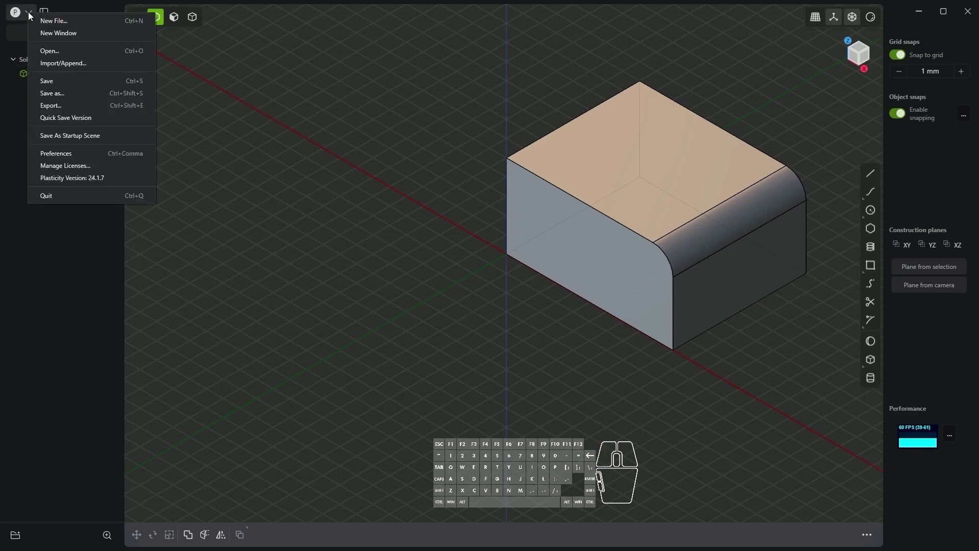
# - Check auto-invoke commands in Preferences, then select the top-left edge so Fillet starts
pyautogui.click(69, 154)
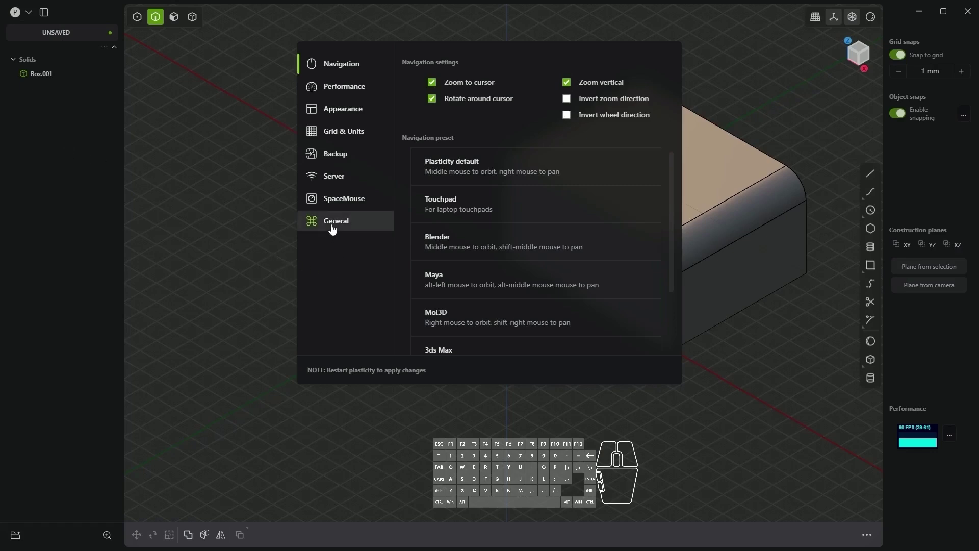
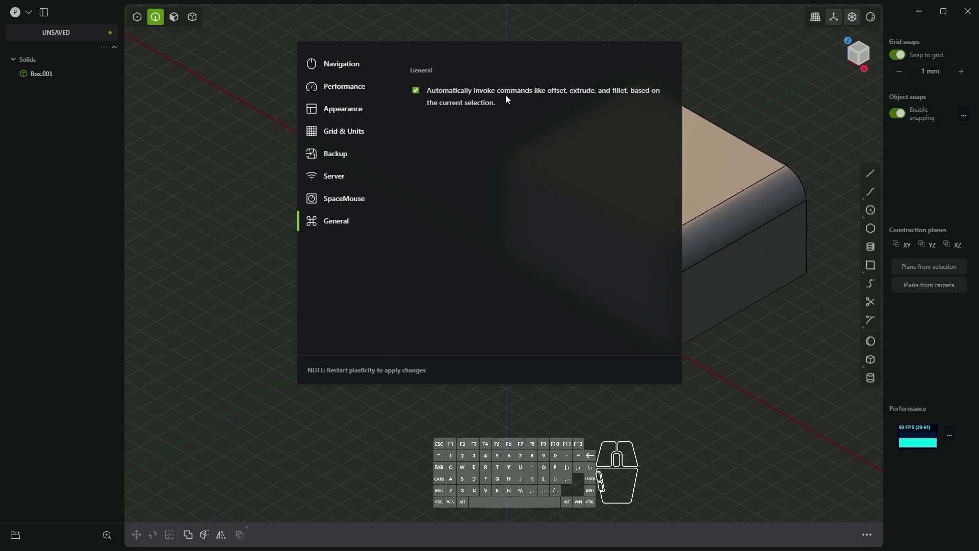
pyautogui.click(757, 83)
pyautogui.click(566, 195)
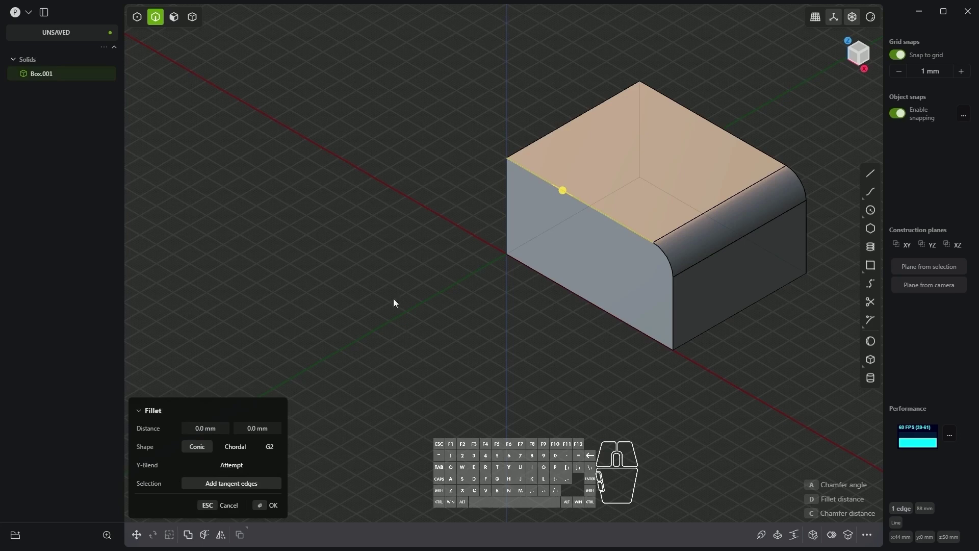
# - Cancel the pending fillet on the left edge and deselect it
pyautogui.rightClick(399, 336)
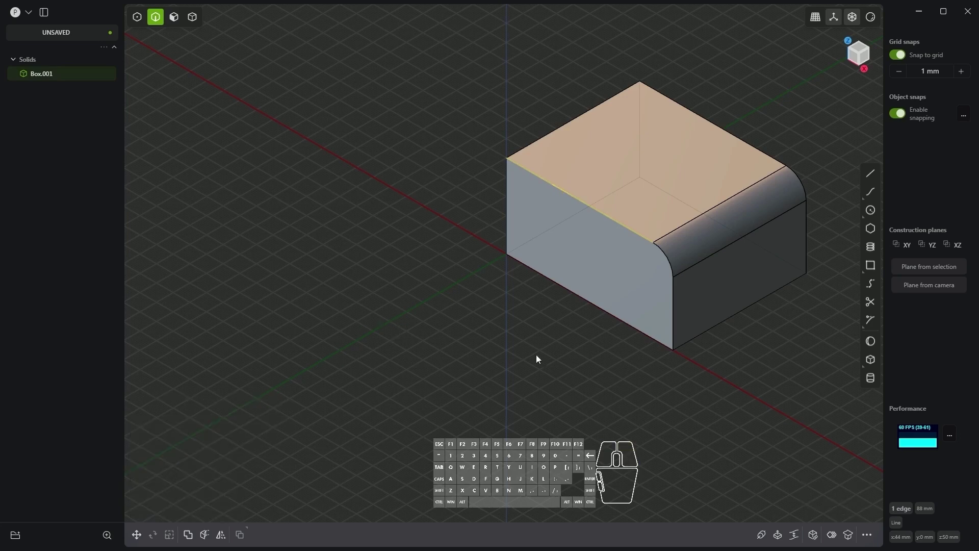
pyautogui.click(408, 386)
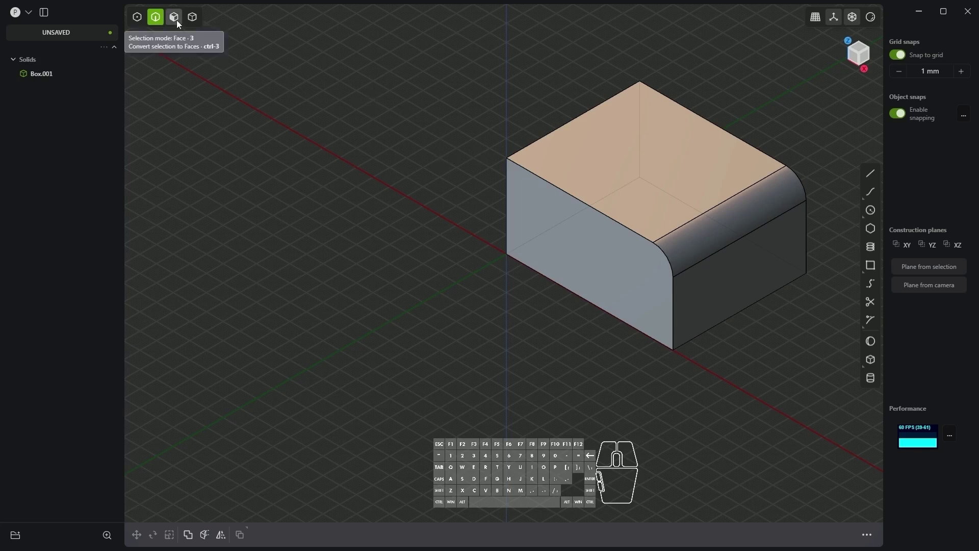
# - In Face mode select the box's top face and grab its offset arrow
pyautogui.click(178, 25)
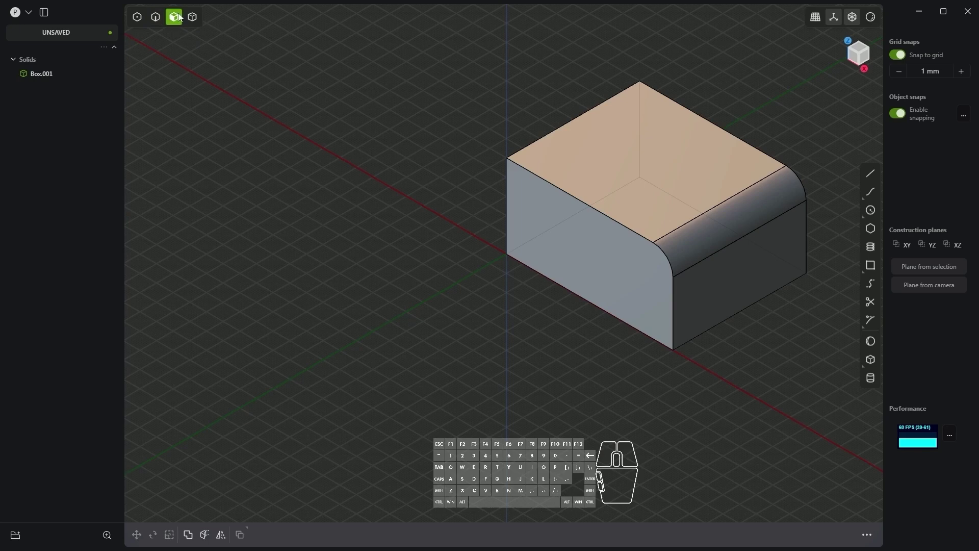
pyautogui.click(604, 153)
pyautogui.click(559, 247)
pyautogui.click(643, 162)
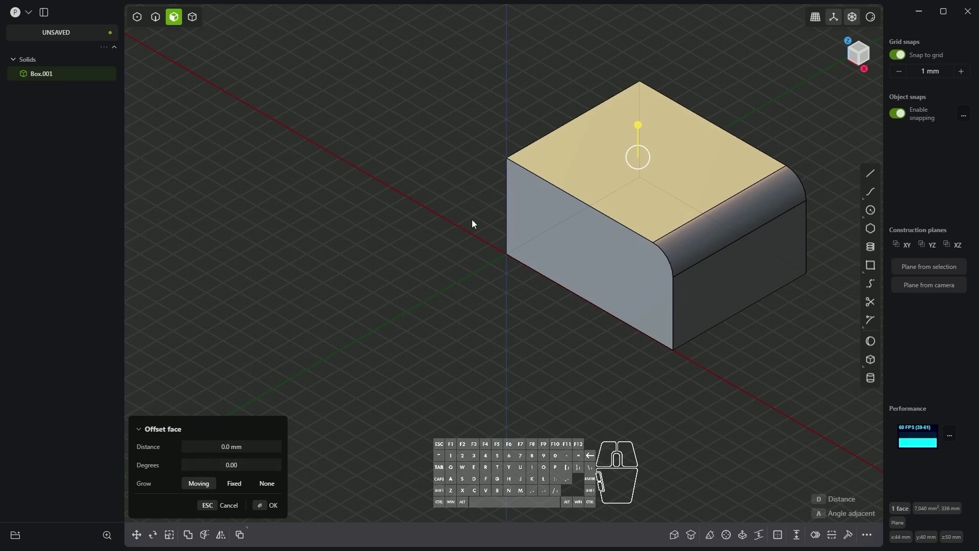
# - Raise the top face 15 mm to 65 mm tall, confirm, and dismiss the repeat command
pyautogui.moveTo(643, 127); pyautogui.dragTo(634, 116)
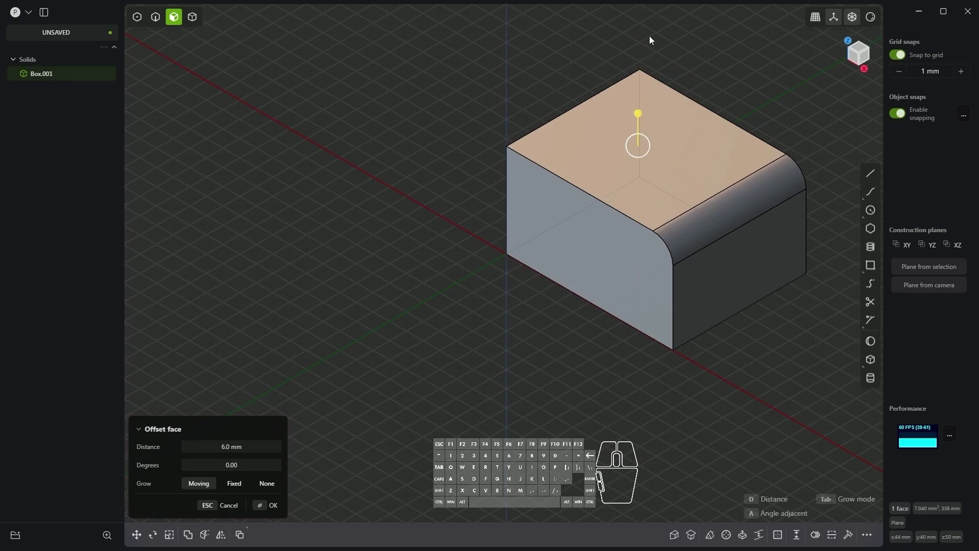
pyautogui.moveTo(639, 121); pyautogui.dragTo(639, 117)
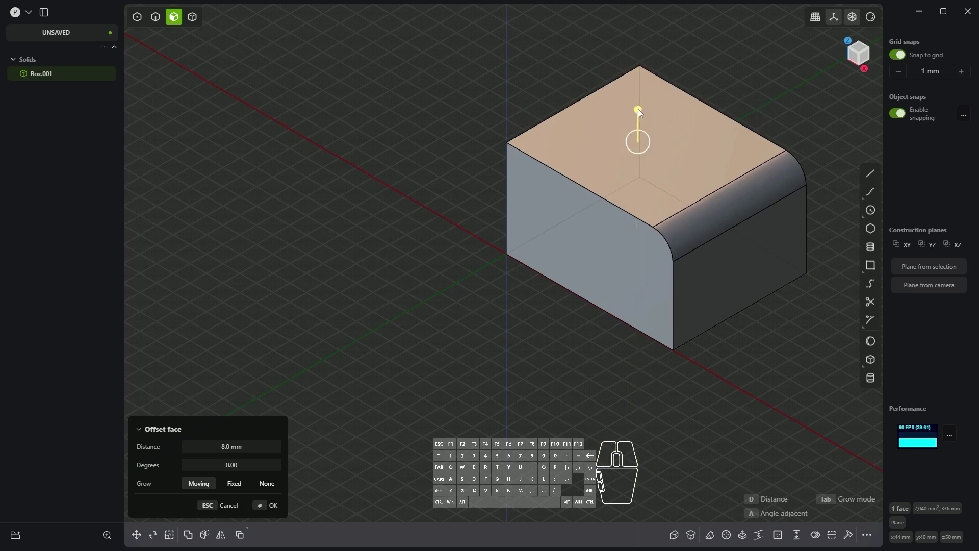
pyautogui.moveTo(642, 116); pyautogui.dragTo(643, 103)
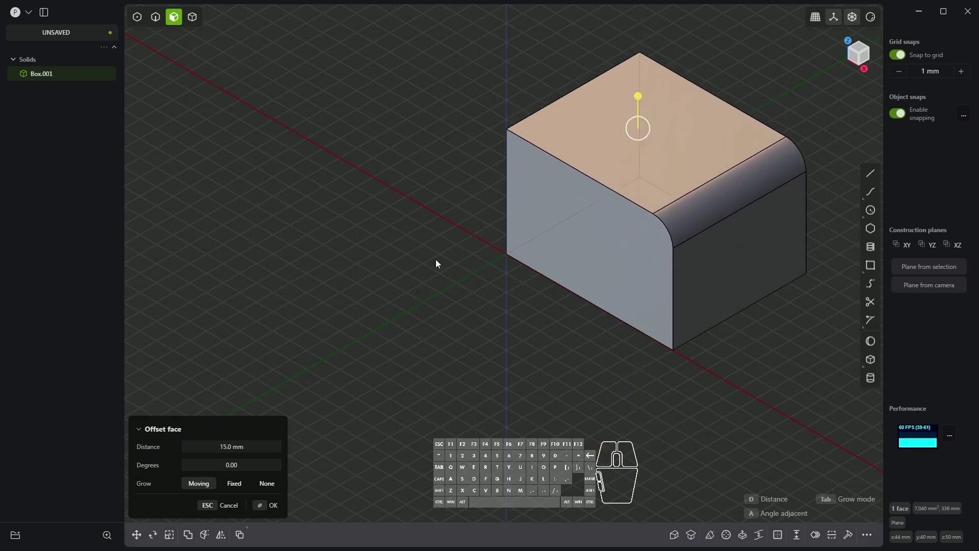
pyautogui.rightClick(399, 372)
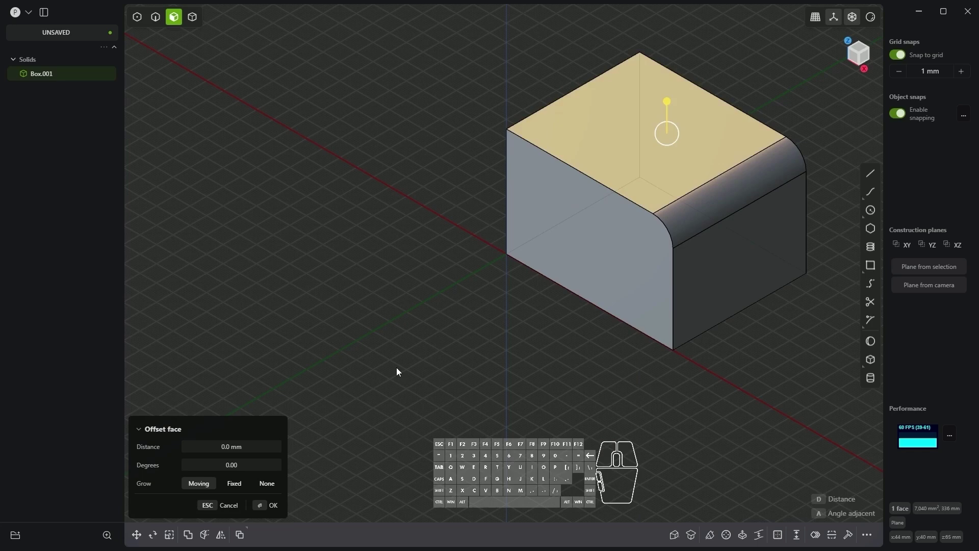
pyautogui.rightClick(399, 372)
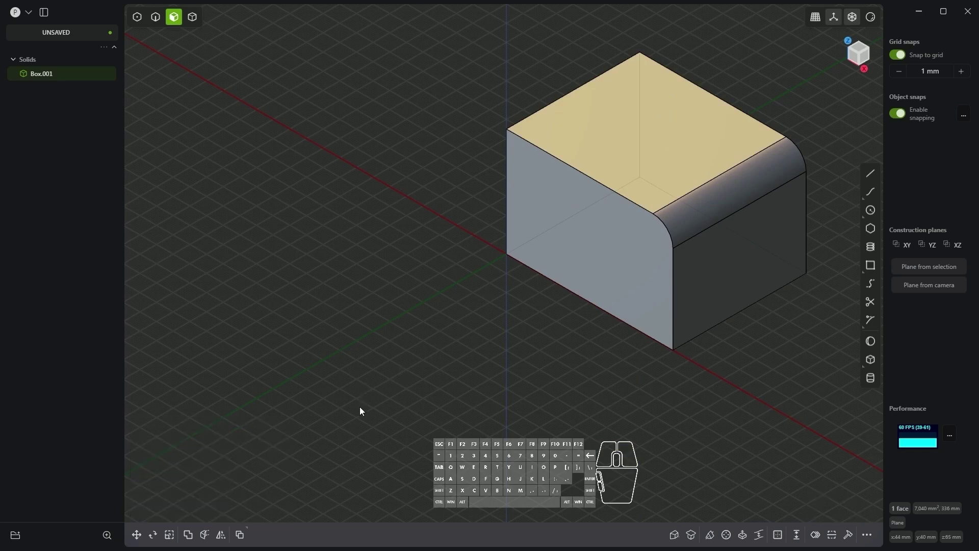
# - Switch to Solid mode and select the whole box as one body
pyautogui.click(196, 23)
pyautogui.click(560, 212)
pyautogui.click(567, 202)
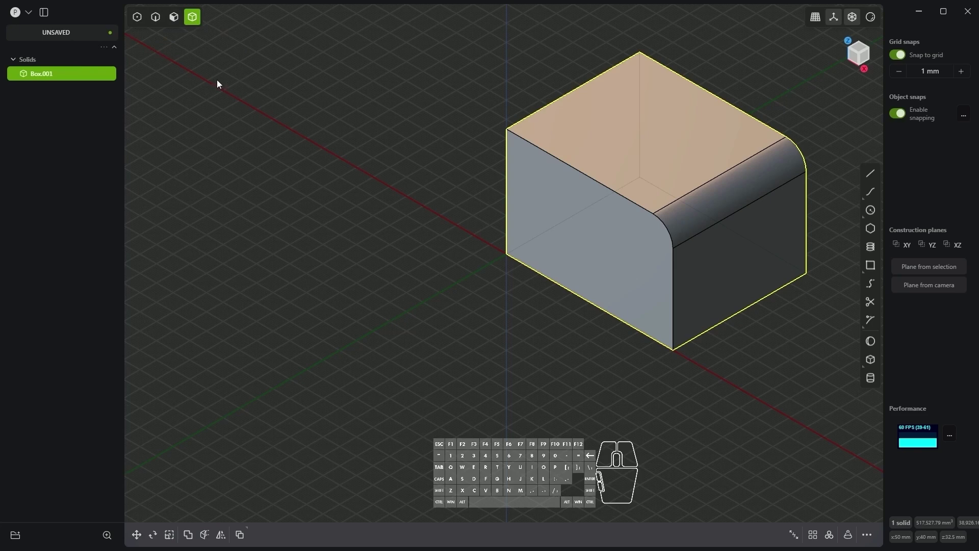
# - Step through selection modes with keys 1–4 and return to Face mode
pyautogui.press('1')
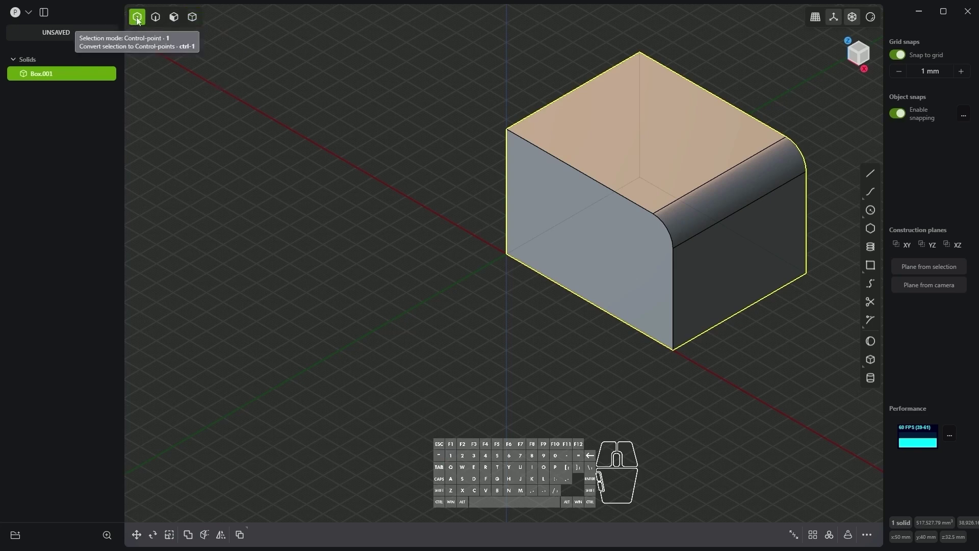
pyautogui.press('2')
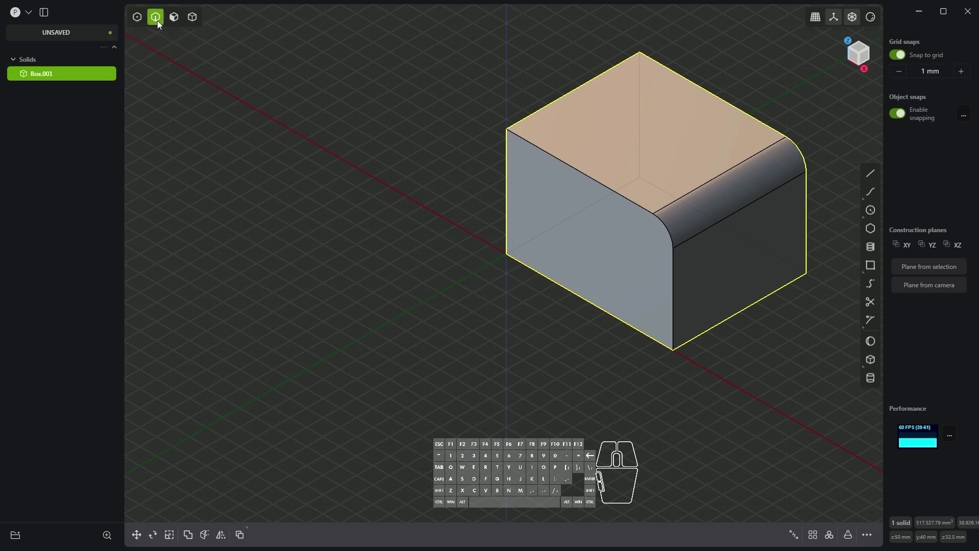
pyautogui.press('3')
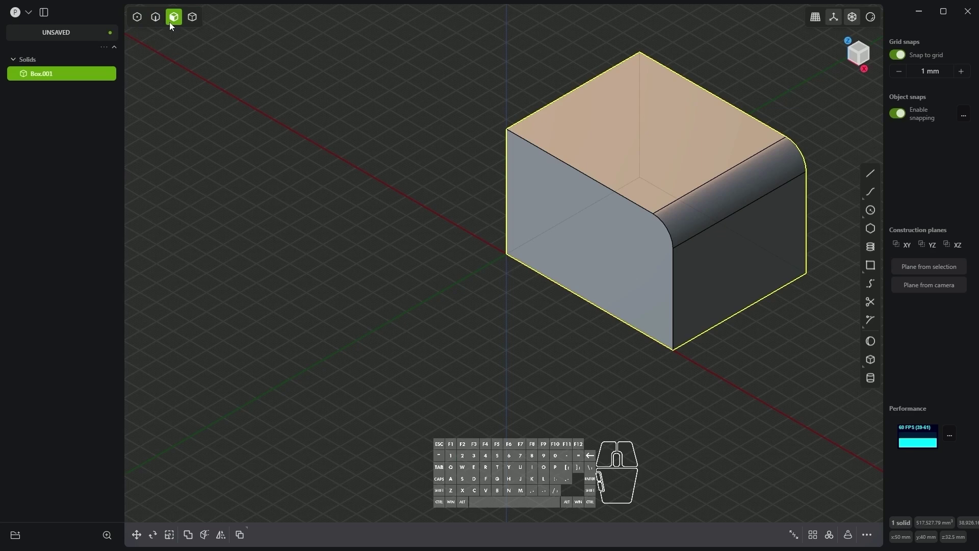
pyautogui.press('4')
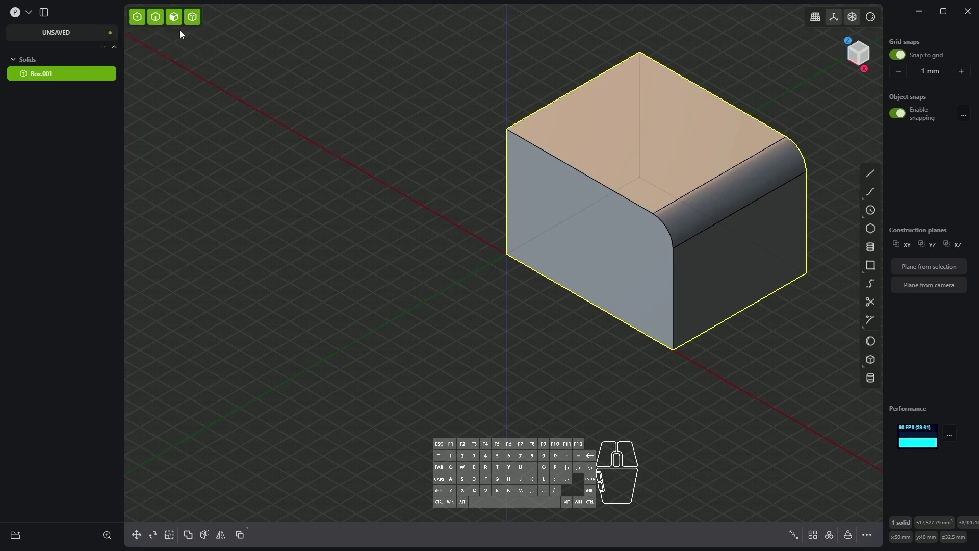
pyautogui.press('3')
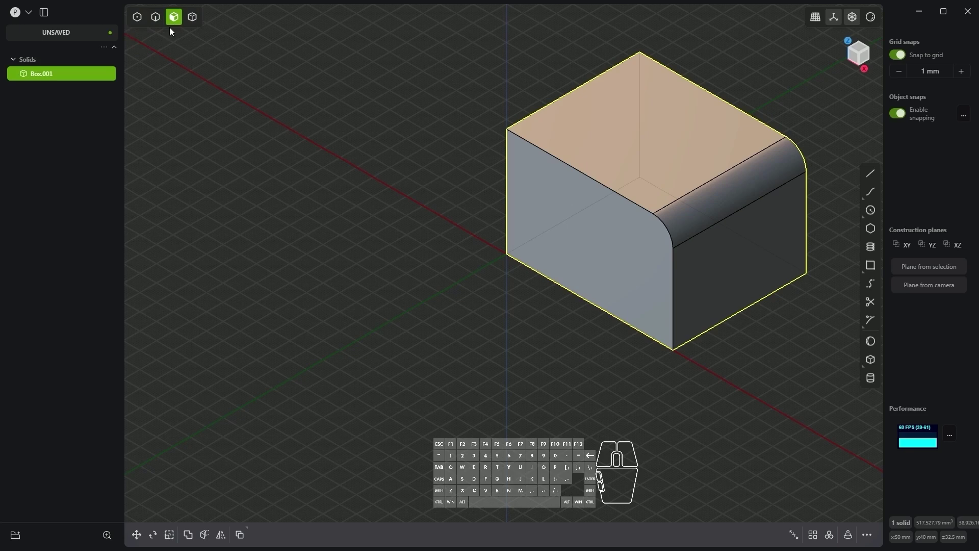
# - Select the top face and start a fillet on its four surrounding edges
pyautogui.click(589, 136)
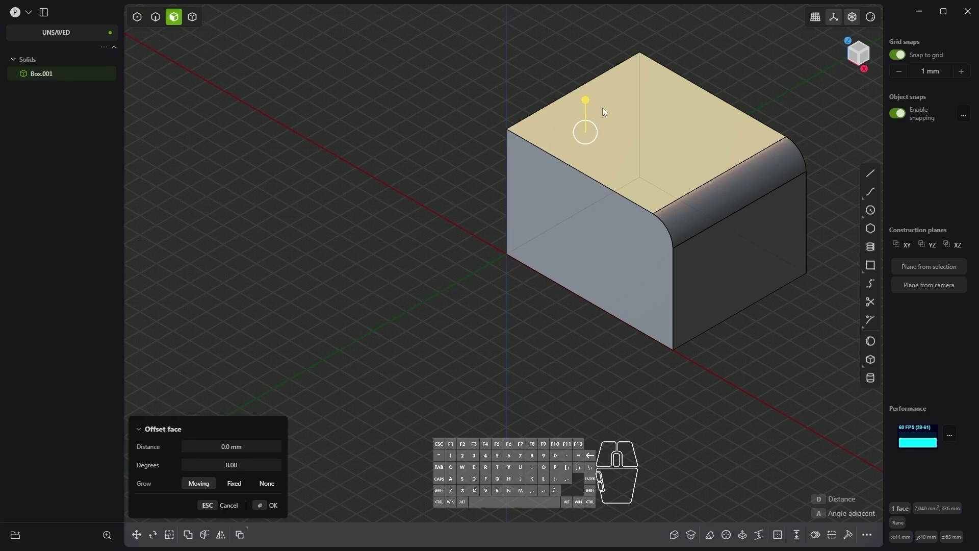
pyautogui.press('ctrl+2')
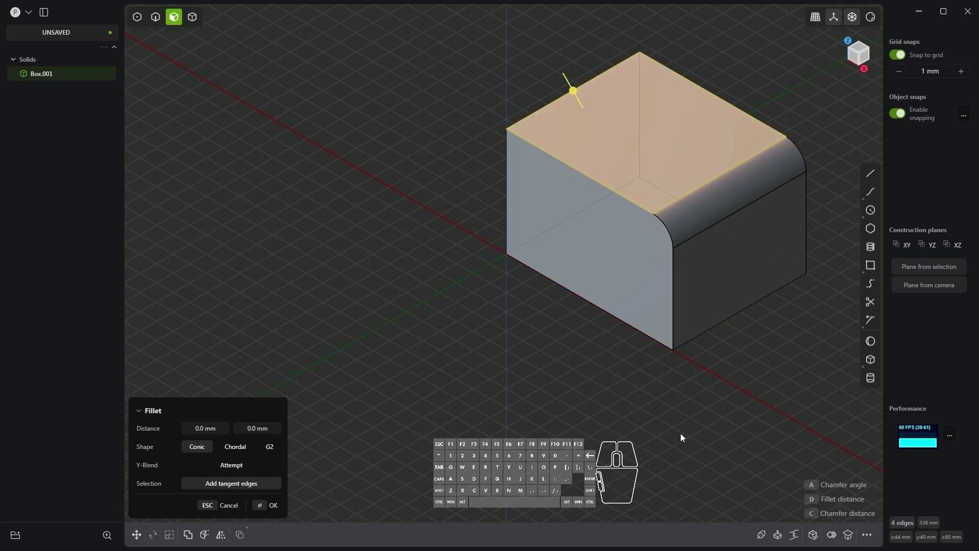
# - Browse the command palette for 'convert', then cancel the 0 mm fillet and deselect everything
pyautogui.click(871, 542)
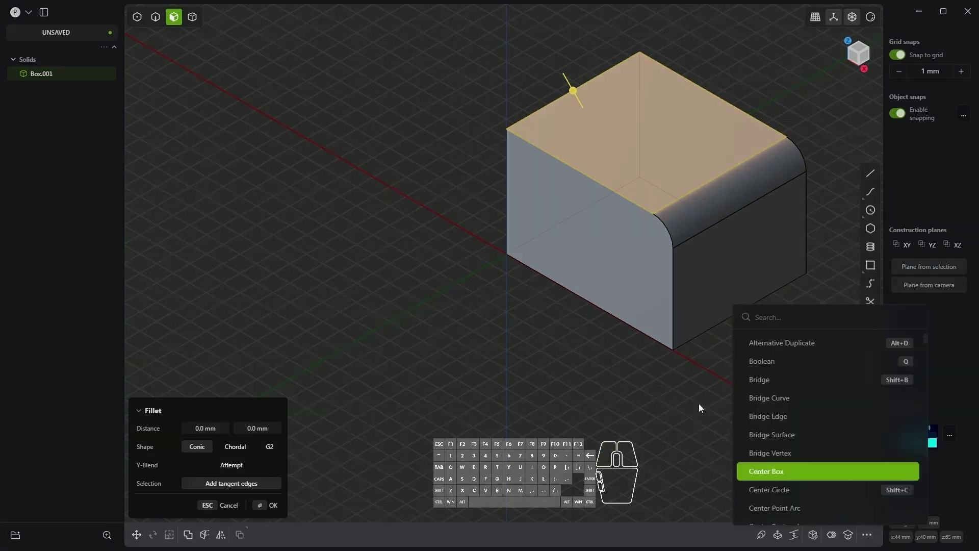
pyautogui.click(476, 251)
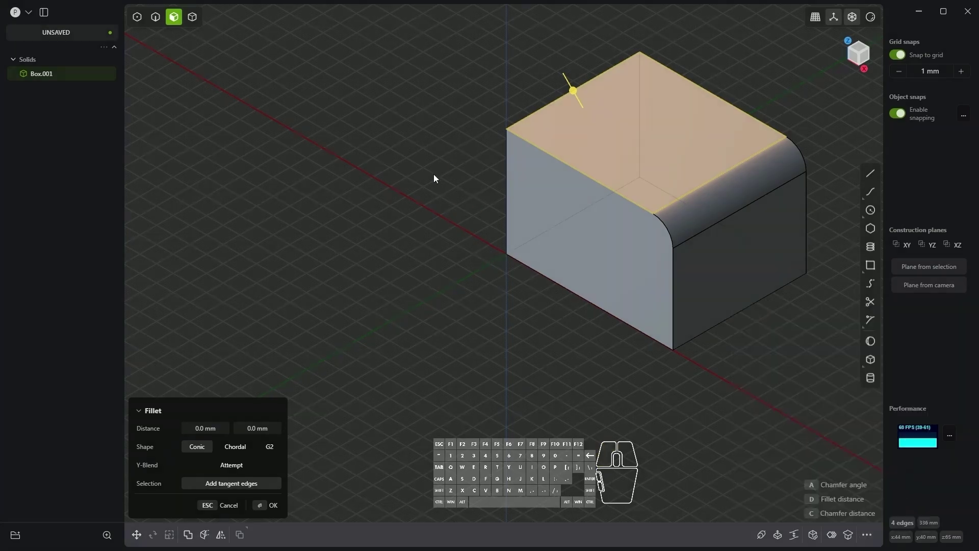
pyautogui.press('f')
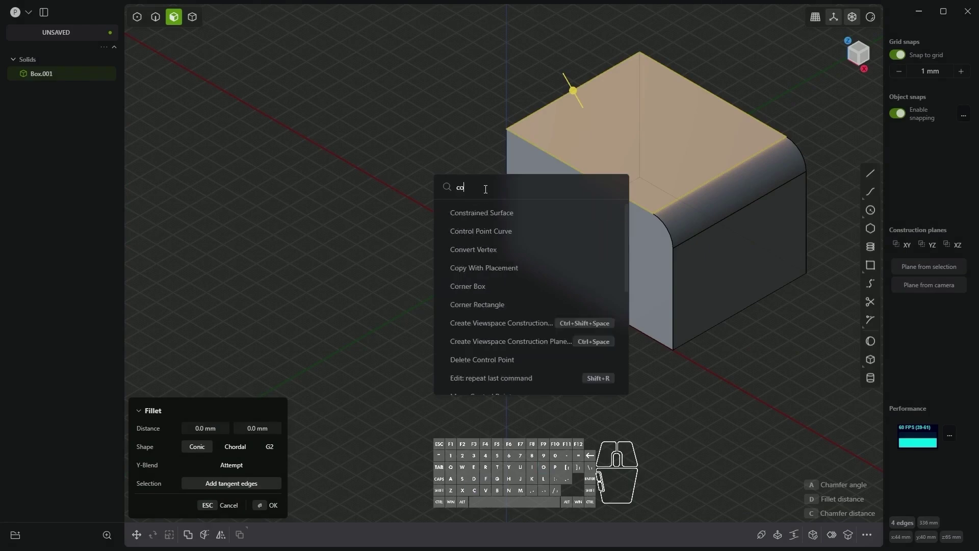
pyautogui.press('BackSpace')
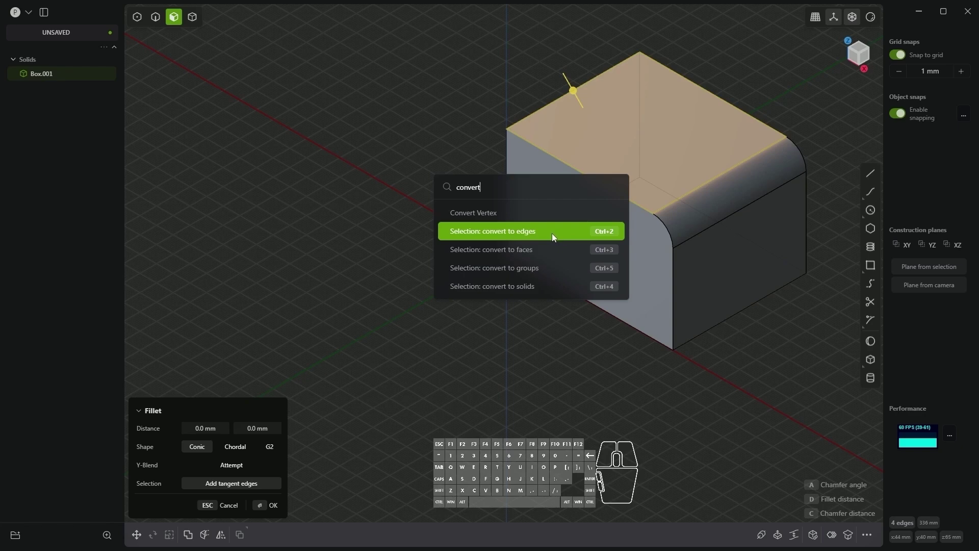
pyautogui.press('Escape')
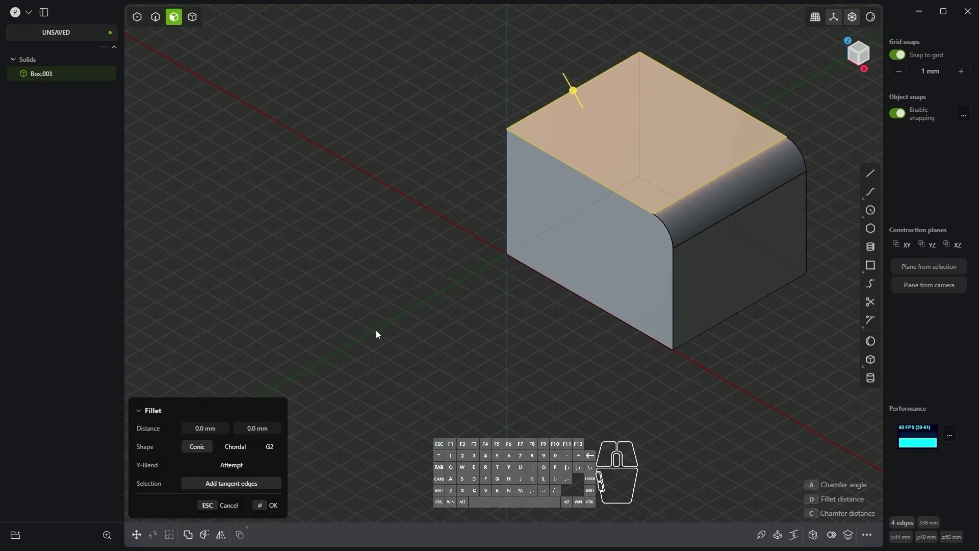
pyautogui.press('Escape')
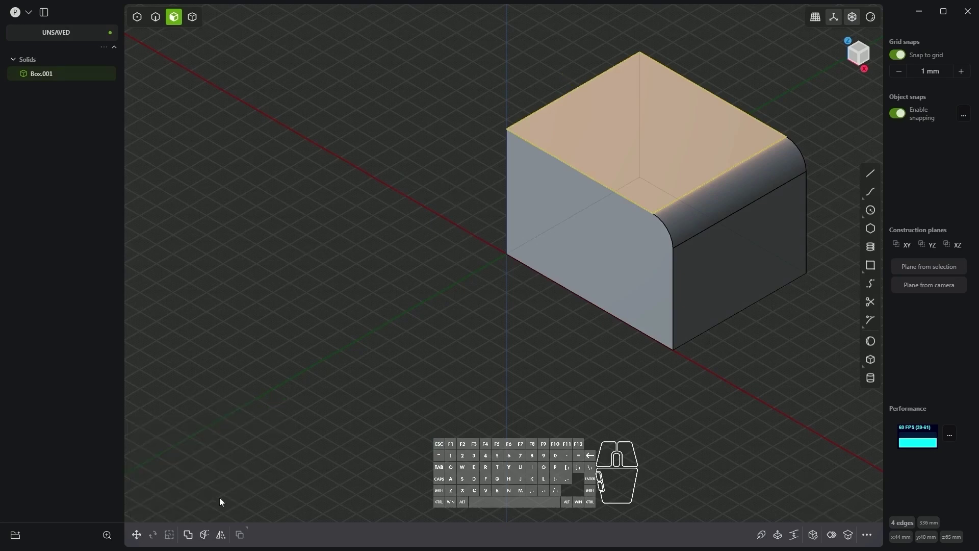